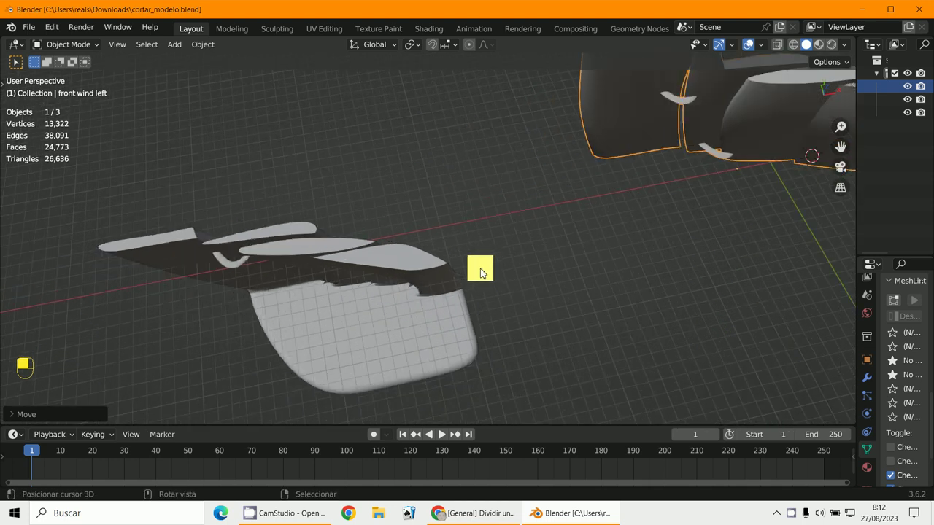
Add a cube as a cutter beside the wing pieces and view the scene from directly above
key("KP_7")
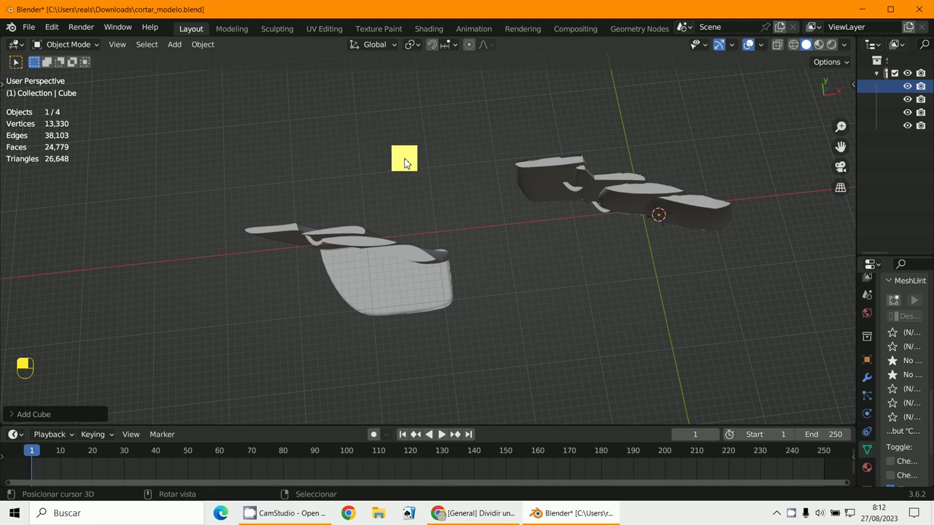
key("alt+g")
key("KP_7")
key("g")
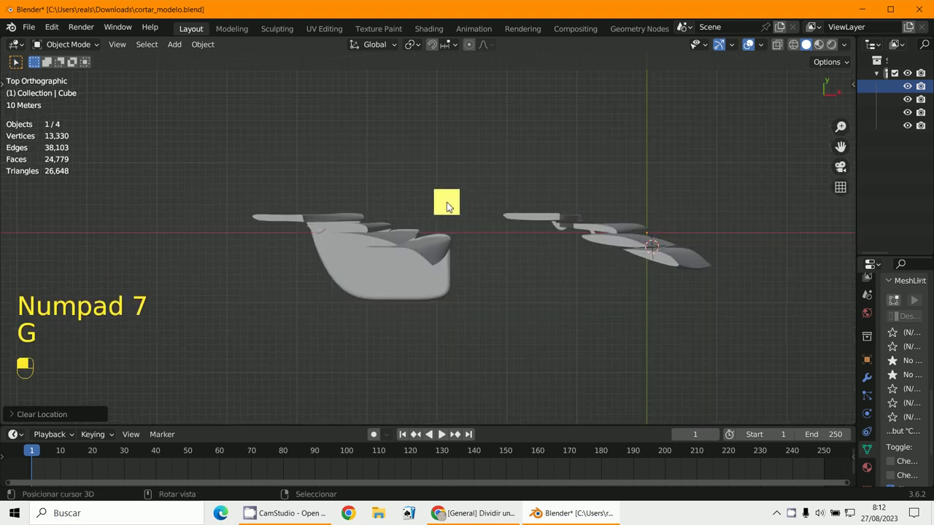
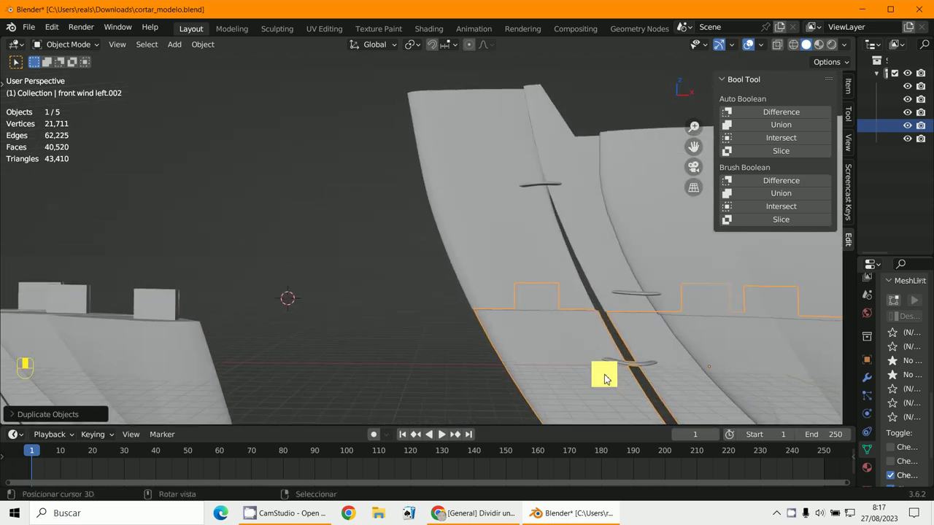
Deselect everything and view the wing pieces straight from the front
key("a")
key("a")
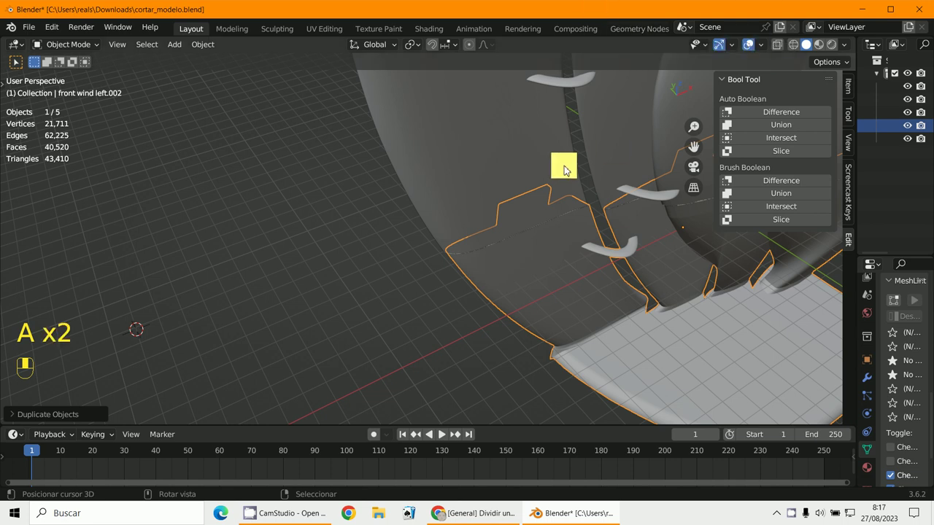
key("a")
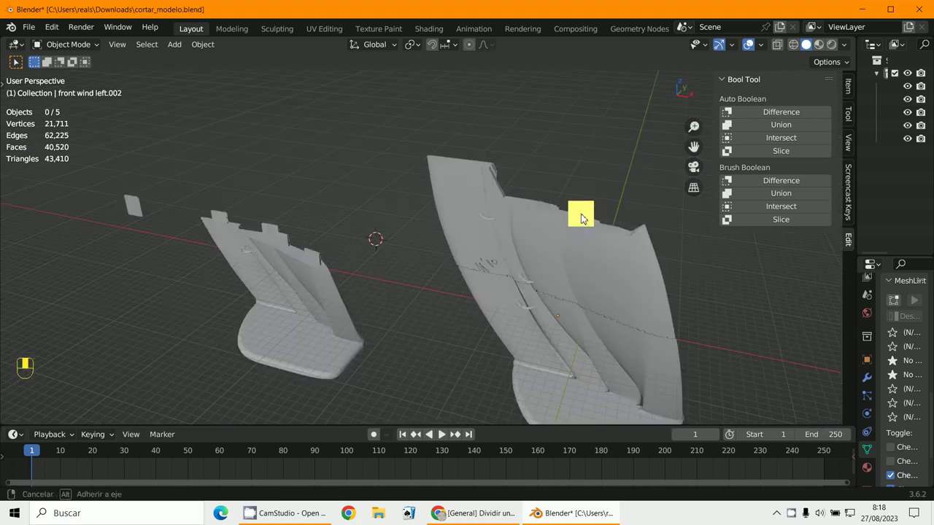
key("KP_1")
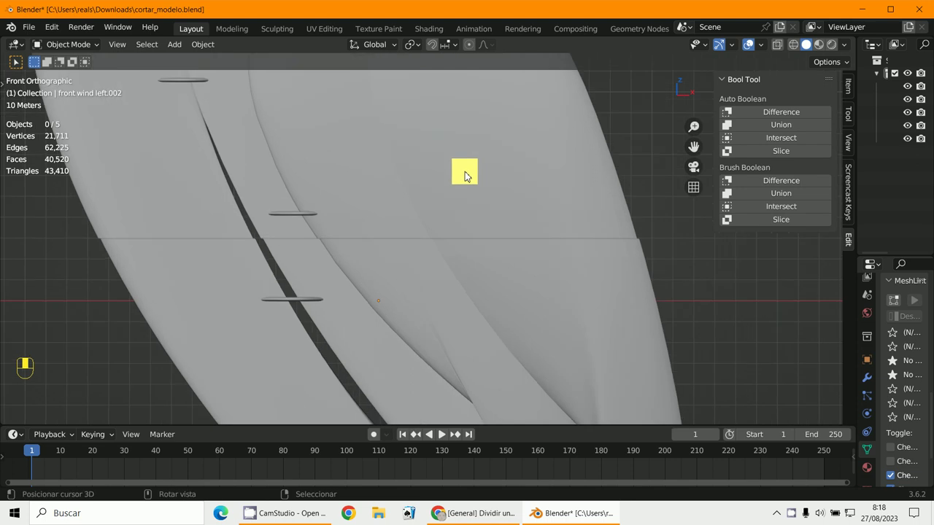
Shift the duplicated 'front wind left.002' piece about 0.67 m along global X against the wing
key("KP_1")
key("KP_1")
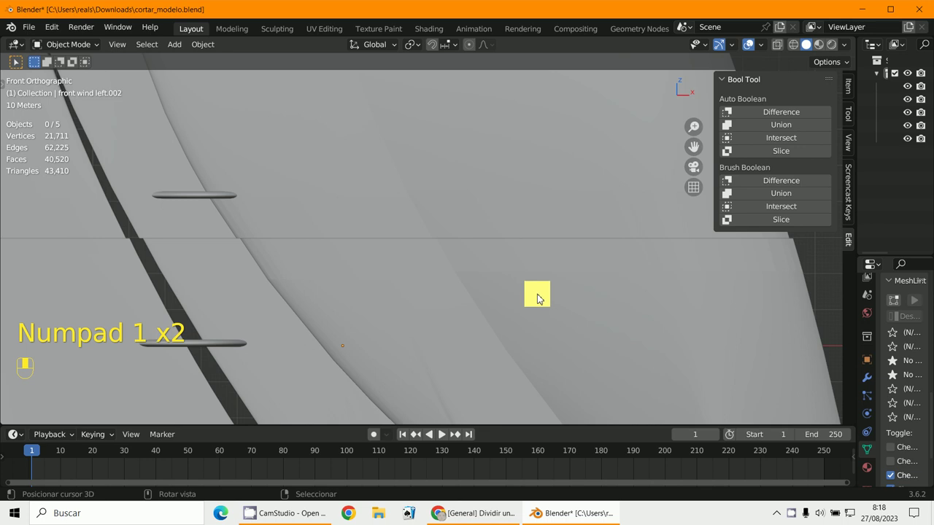
key("g")
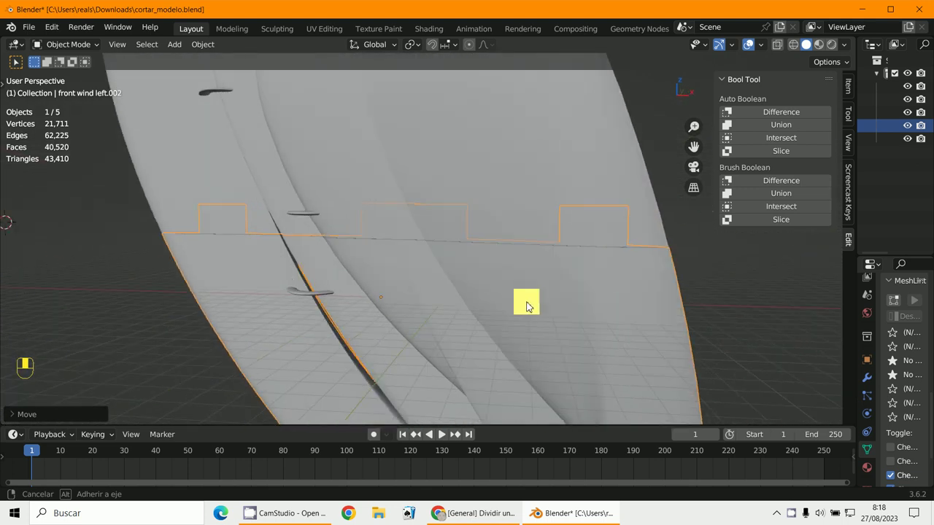
key("KP_1")
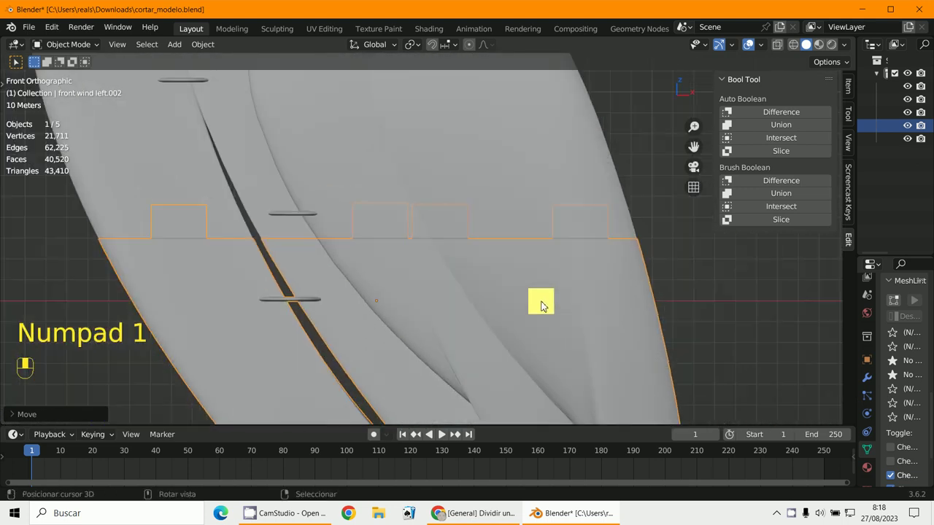
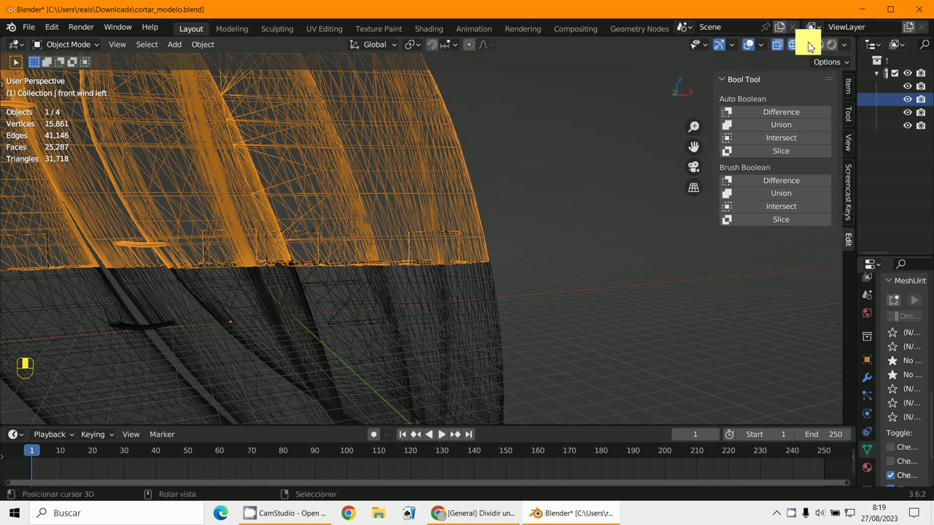
Return to solid shading and orbit around to the cut area of the wing piece
left_click(814, 46)
left_click_drag(455, 232, 454, 245)
key("KP_1")
left_click_drag(510, 231, 441, 193)
Hide the other wing pieces and start editing the 'front wind left' mesh, viewing its cut faces
key("g")
key("h")
left_click_drag(440, 218, 441, 193)
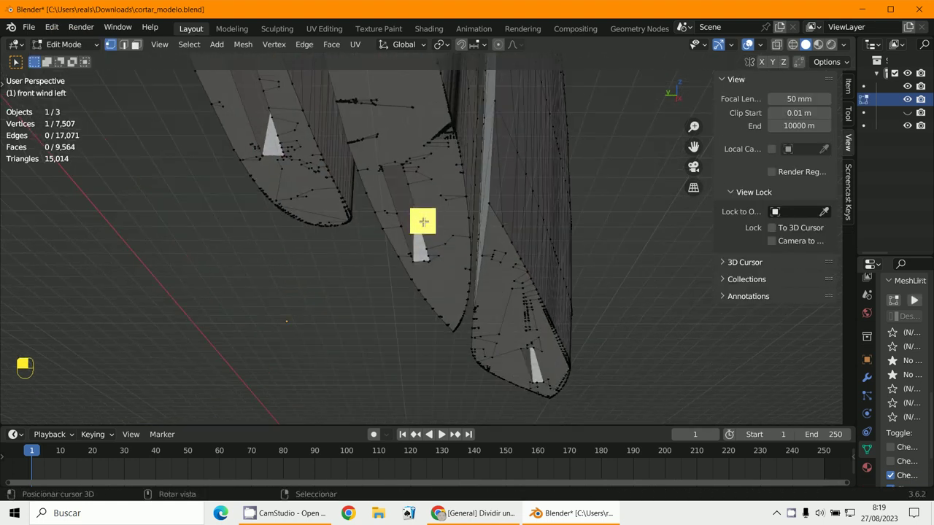
Select all geometry of the piece and triangulate every face, then nudge a few vertices
key("a")
key("a")
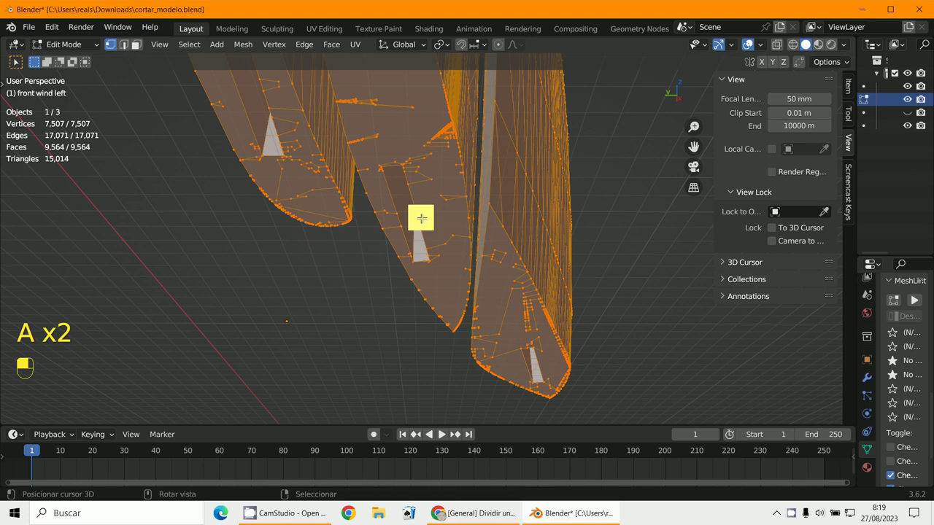
key("ctrl+t")
left_click_drag(402, 197, 413, 212)
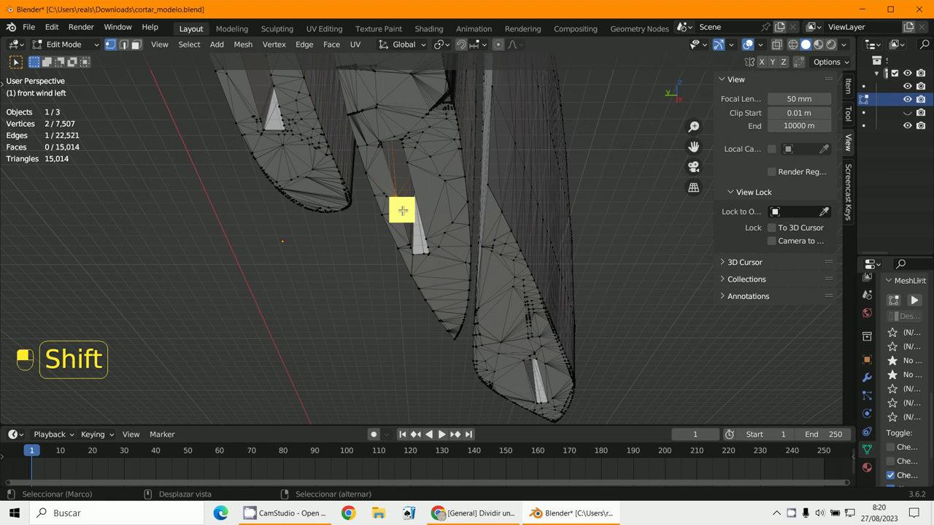
key("g")
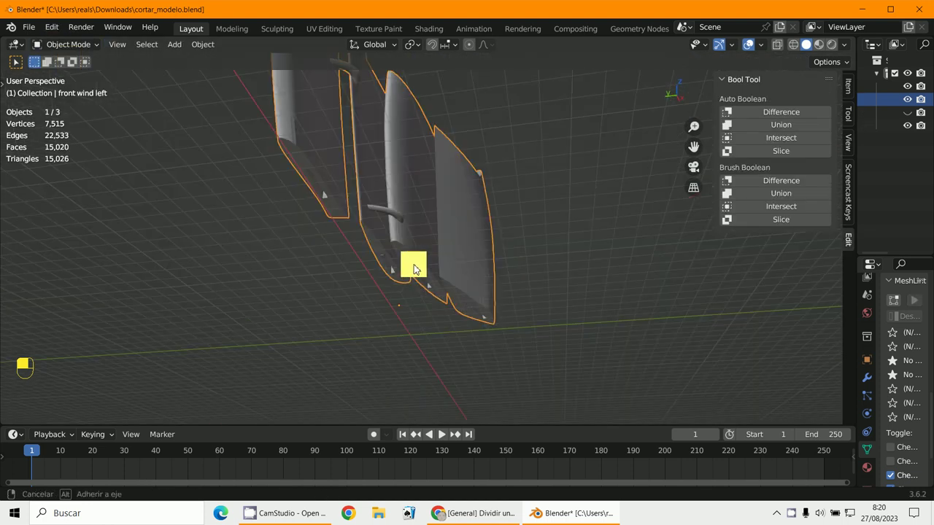
Leave Edit Mode, unhide the other wing pieces and view the whole wing from the front
key("alt+h")
key("KP_1")
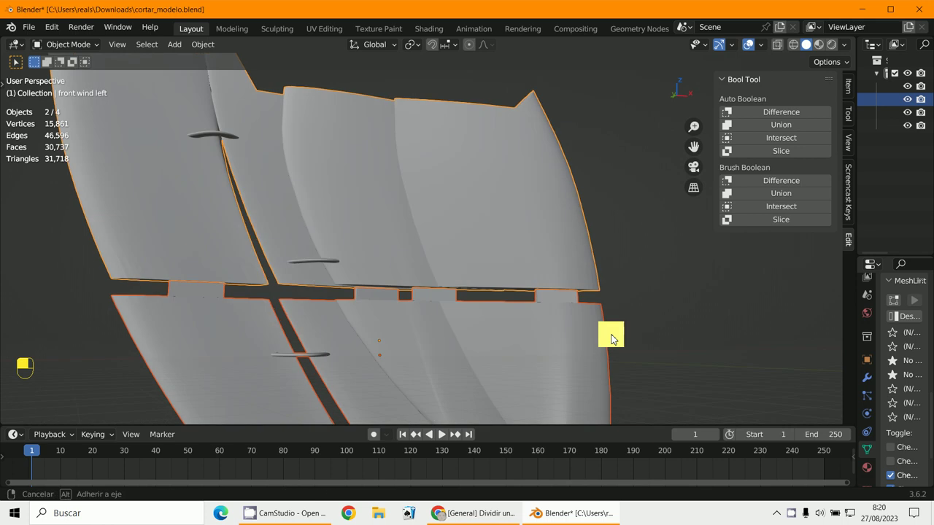
key("KP_1")
key("g")
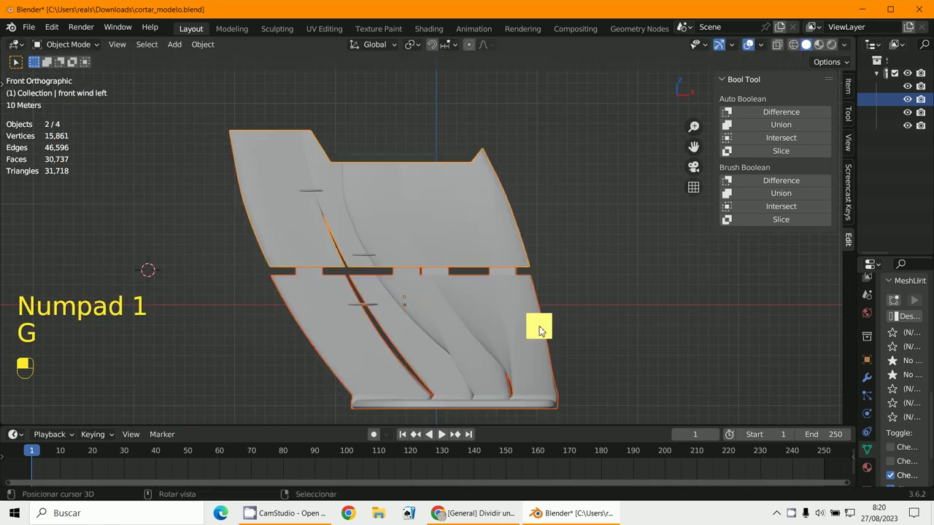